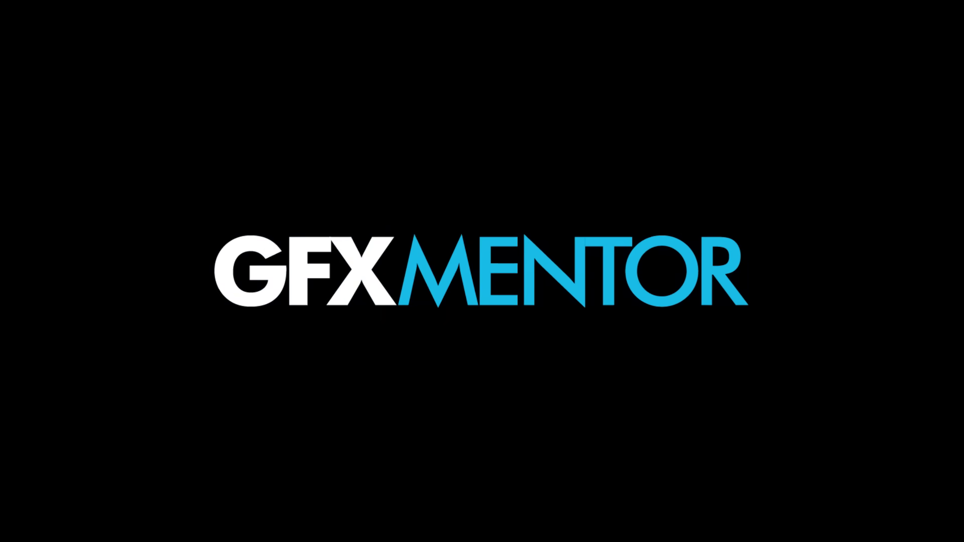
Set the playhead in the MVI_0734 edit sequence
{"action": "left_click", "coordinate": [353, 363]}
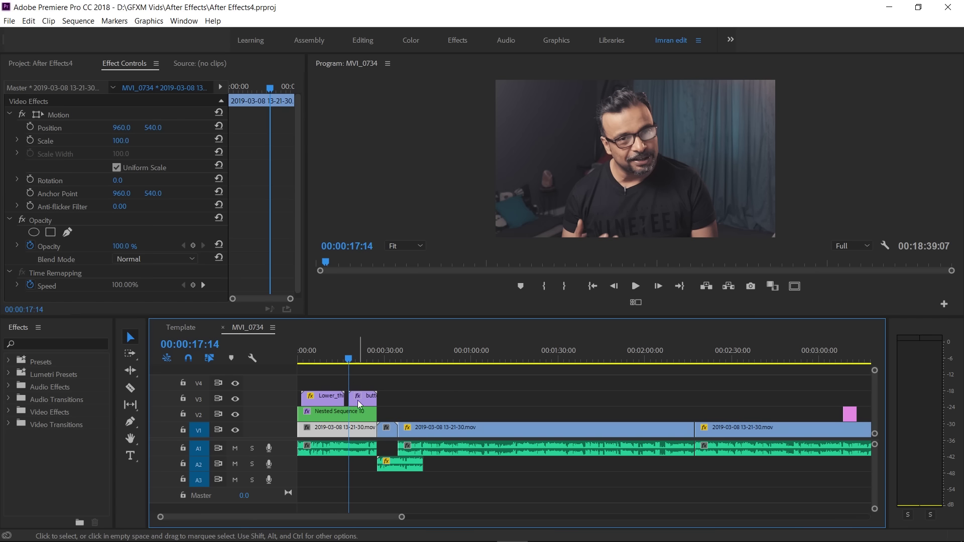
Play the sequence from where the butterflies appear over the talking head, then stop
{"action": "left_click_drag", "start_coordinate": [349, 363], "coordinate": [650, 232]}
{"action": "key", "text": "space"}
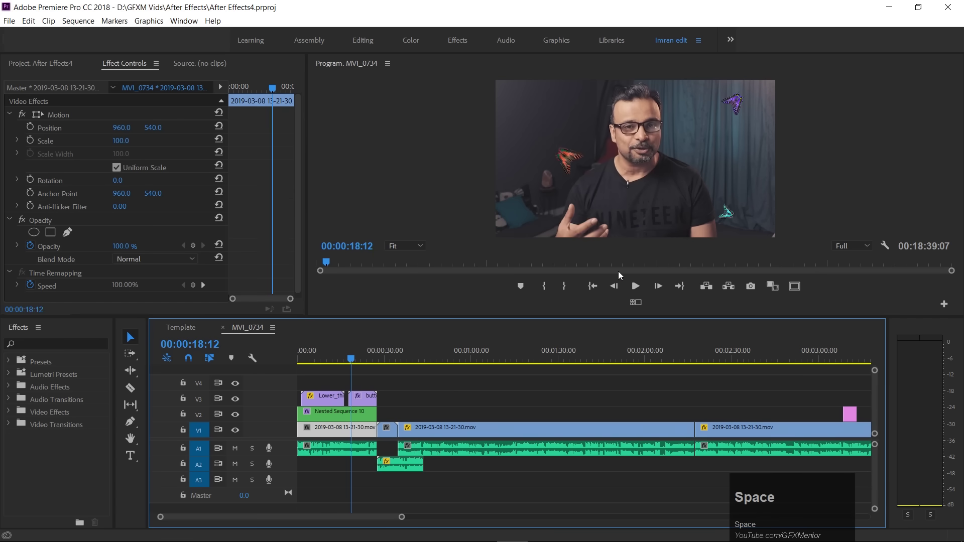
{"action": "key", "text": "space"}
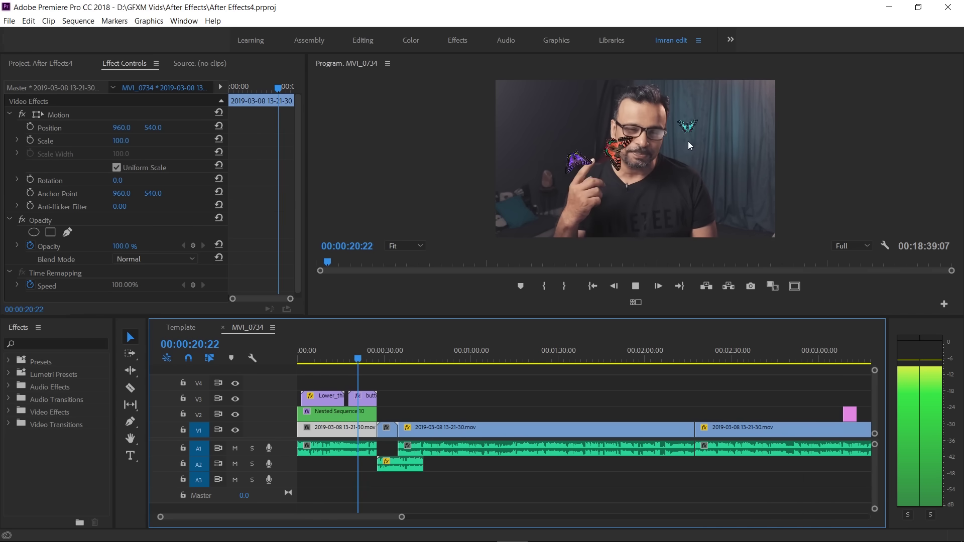
{"action": "key", "text": "space"}
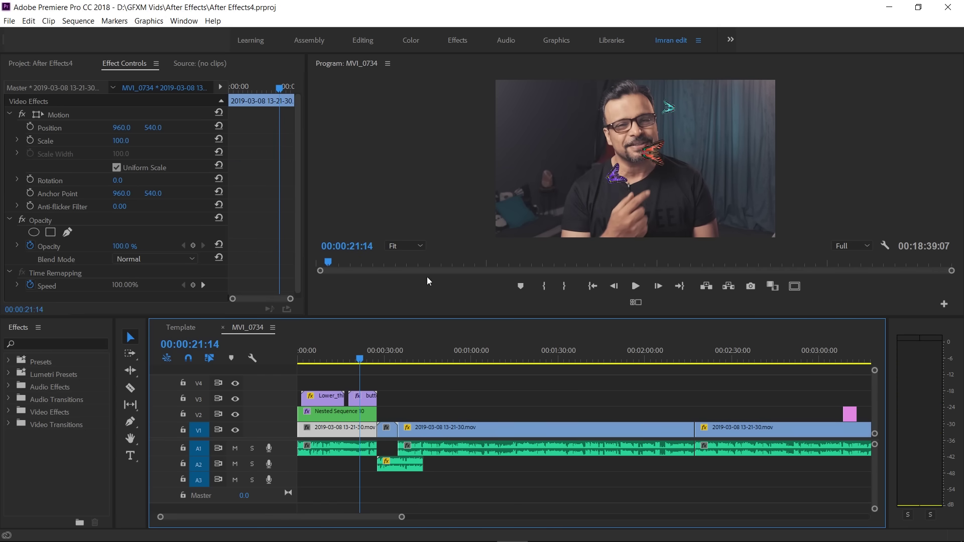
Minimize Premiere Pro and move the butterfly video file on the desktop
{"action": "left_click_drag", "start_coordinate": [39, 65], "coordinate": [903, 7]}
{"action": "left_click_drag", "start_coordinate": [887, 6], "coordinate": [259, 158]}
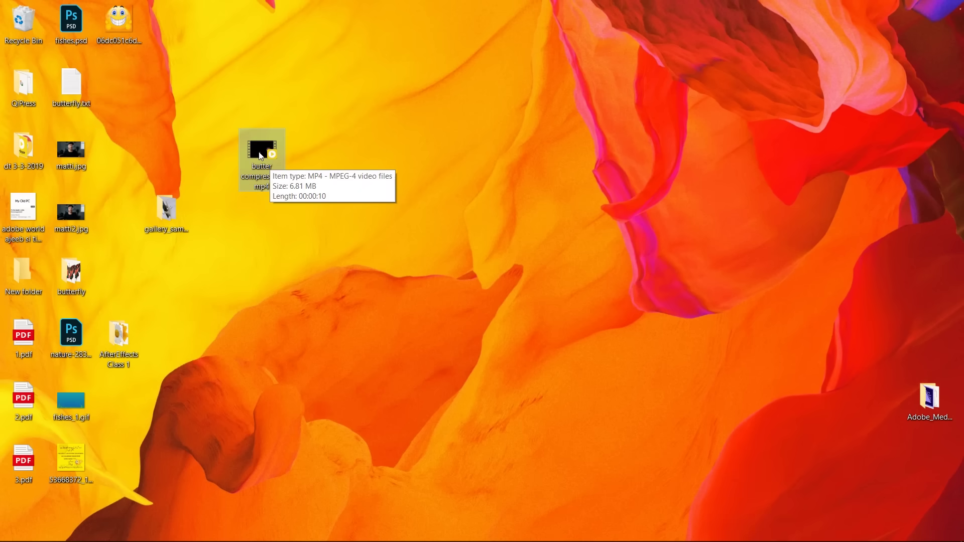
Import butter-compressed.mp4 from the desktop into the Premiere Project panel
{"action": "left_click_drag", "start_coordinate": [259, 158], "coordinate": [479, 475]}
{"action": "left_click", "coordinate": [479, 476]}
{"action": "right_click", "coordinate": [479, 477]}
{"action": "left_click", "coordinate": [511, 191]}
{"action": "key", "text": "Delete"}
Place the butterfly clip on V4 at the sequence start and play from the beginning
{"action": "left_click_drag", "start_coordinate": [459, 373], "coordinate": [300, 367]}
{"action": "key", "text": "space"}
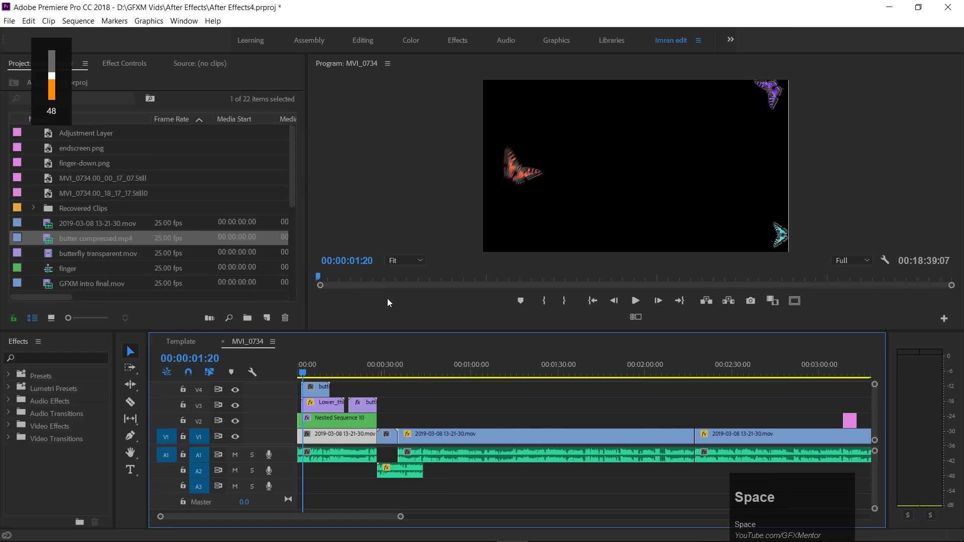
Play the sequence to see the butterfly clip on solid black, then stop
{"action": "left_click", "coordinate": [306, 377]}
{"action": "key", "text": "space"}
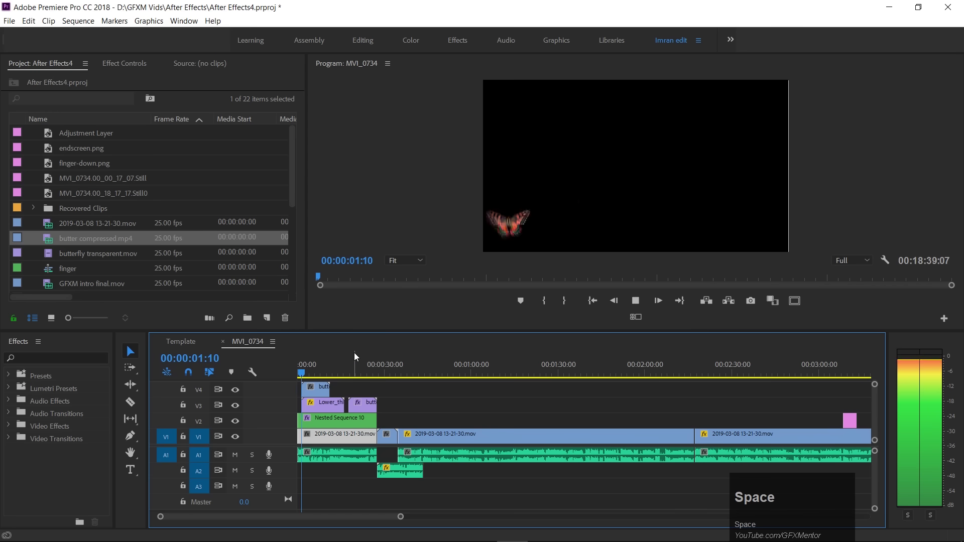
{"action": "key", "text": "space"}
Remove the butterfly clip from V4 and scrub further into the edit
{"action": "left_click", "coordinate": [312, 396]}
{"action": "key", "text": "Delete"}
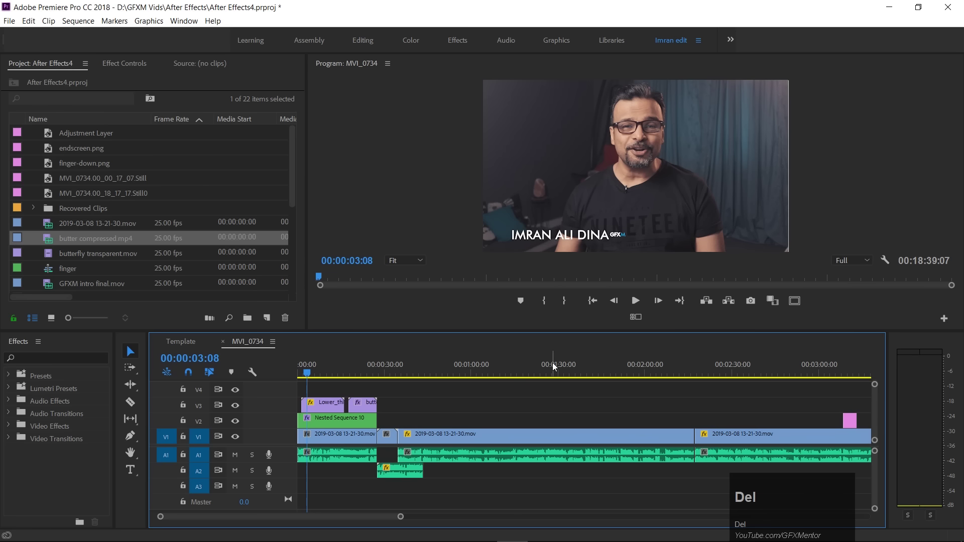
{"action": "left_click_drag", "start_coordinate": [368, 373], "coordinate": [501, 412]}
{"action": "key", "text": "ctrl+z"}
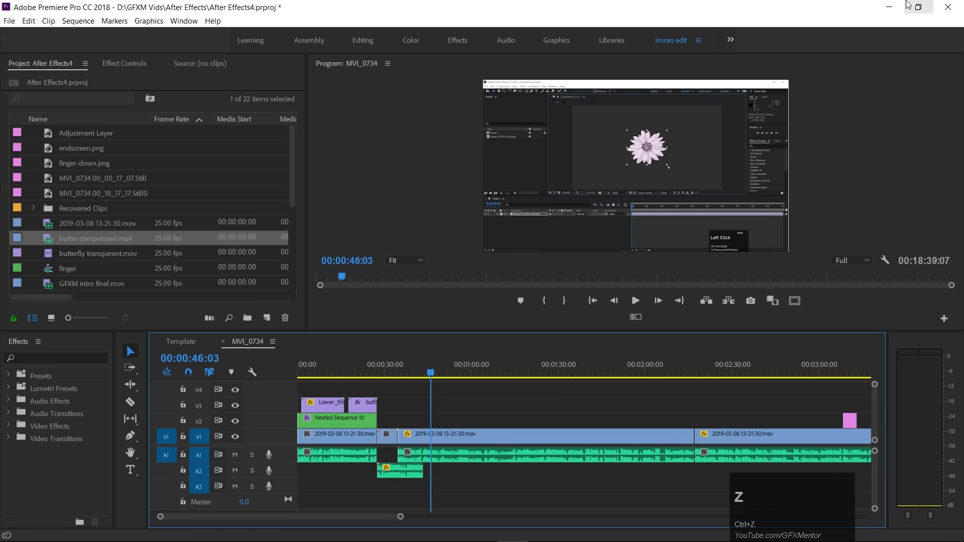
Switch from Premiere Pro to After Effects and queue Comp 1's output module settings
{"action": "left_click", "coordinate": [899, 3]}
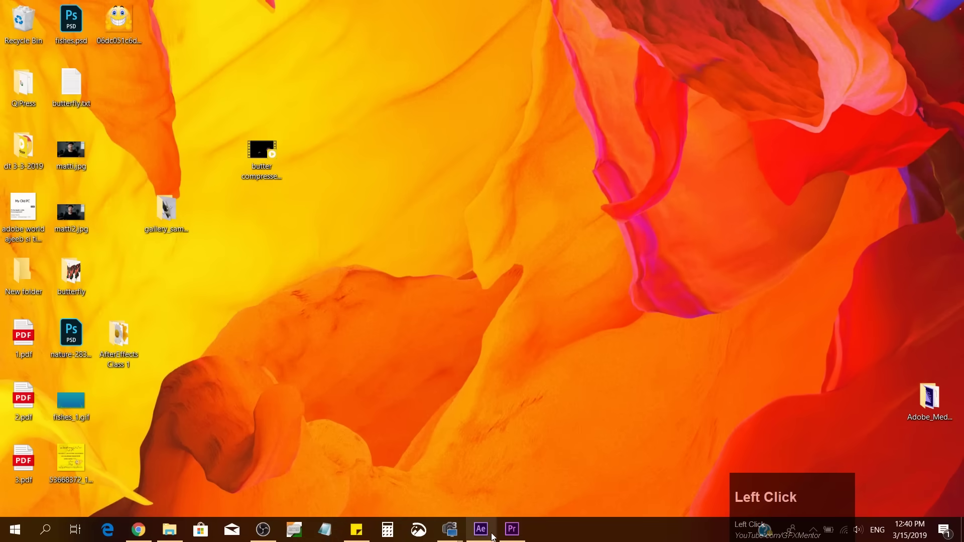
{"action": "left_click", "coordinate": [489, 531]}
{"action": "left_click", "coordinate": [523, 259]}
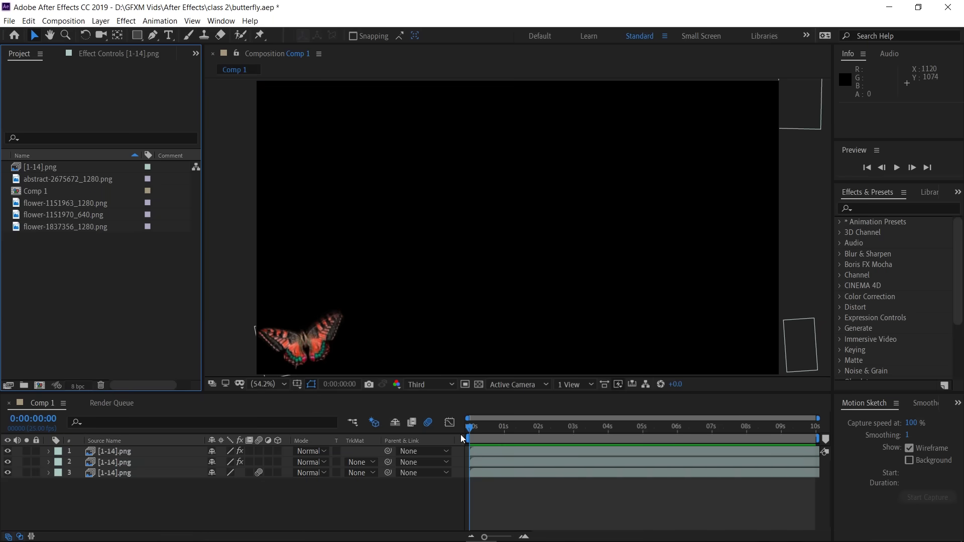
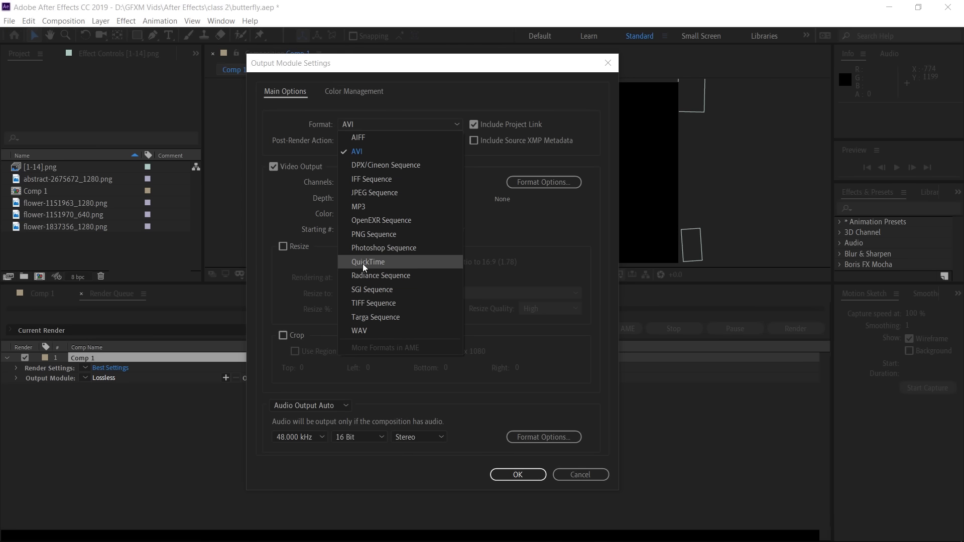
Set the output format to QuickTime
{"action": "left_click", "coordinate": [536, 236]}
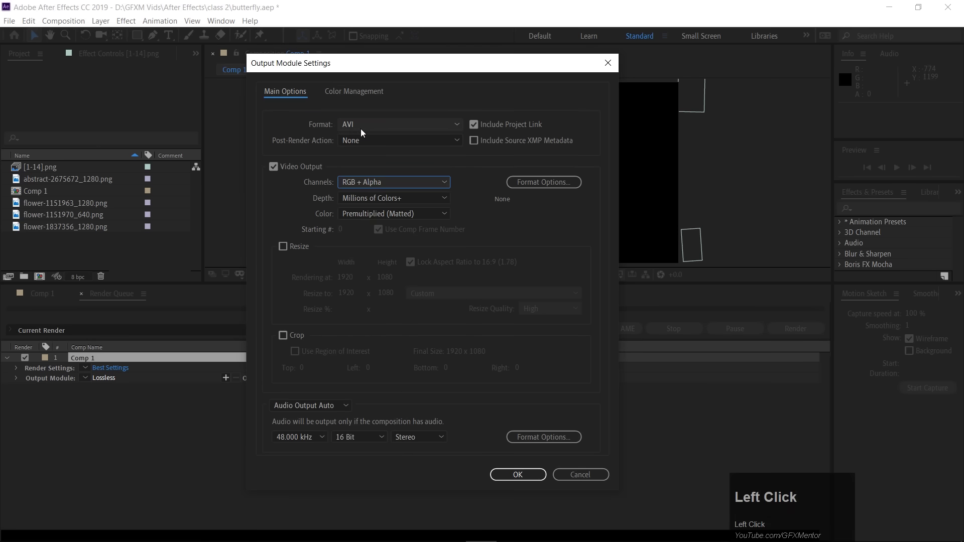
{"action": "left_click", "coordinate": [373, 130]}
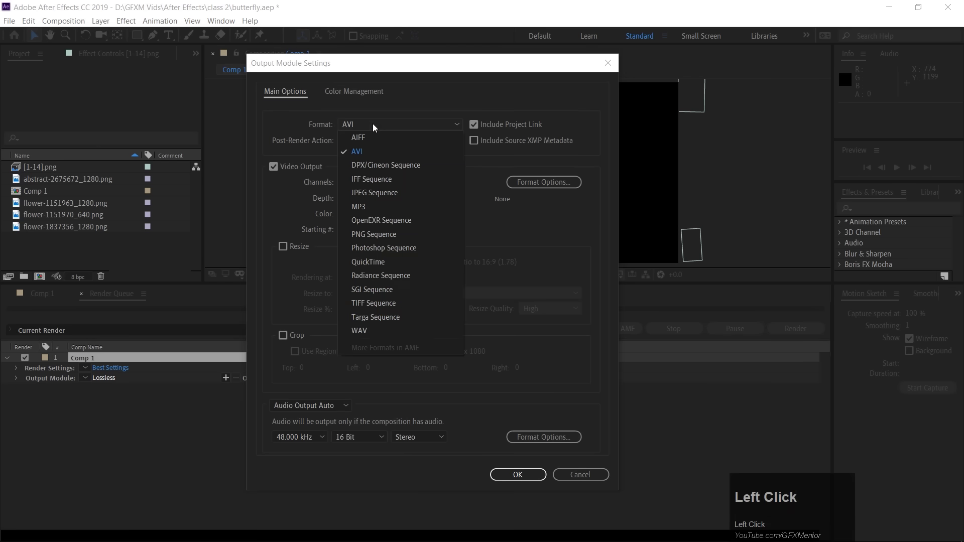
{"action": "left_click", "coordinate": [383, 267]}
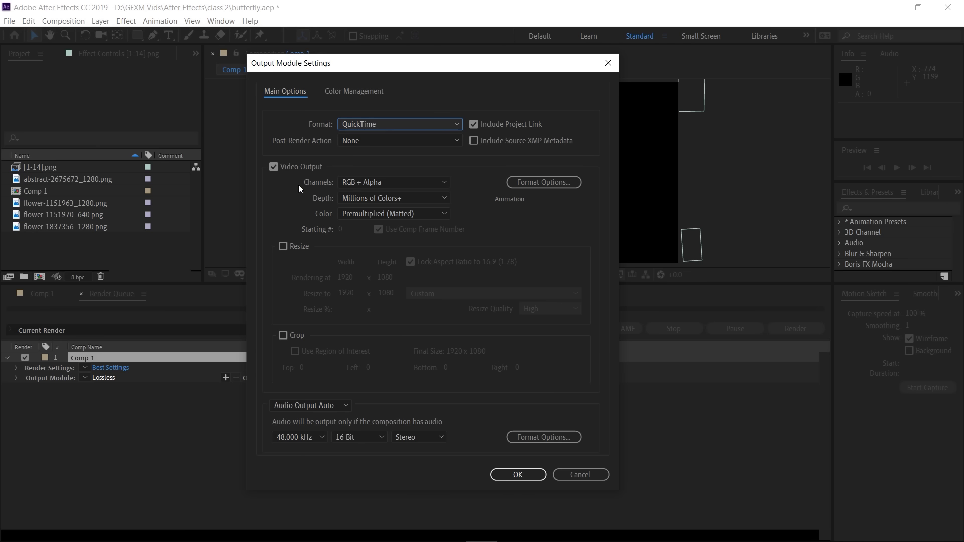
Keep RGB + Alpha channels and confirm the Animation codec in Format Options
{"action": "left_click", "coordinate": [386, 187]}
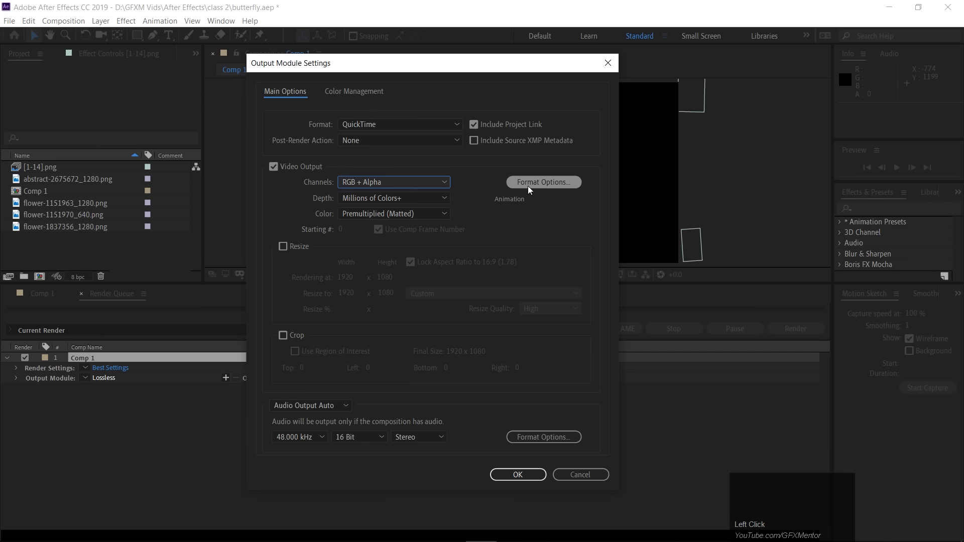
{"action": "left_click", "coordinate": [528, 190]}
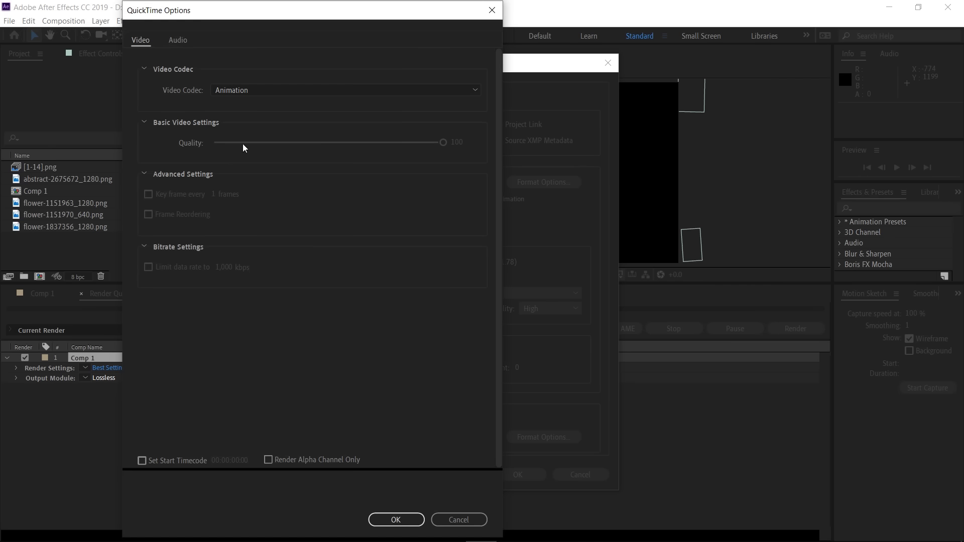
{"action": "left_click", "coordinate": [388, 526]}
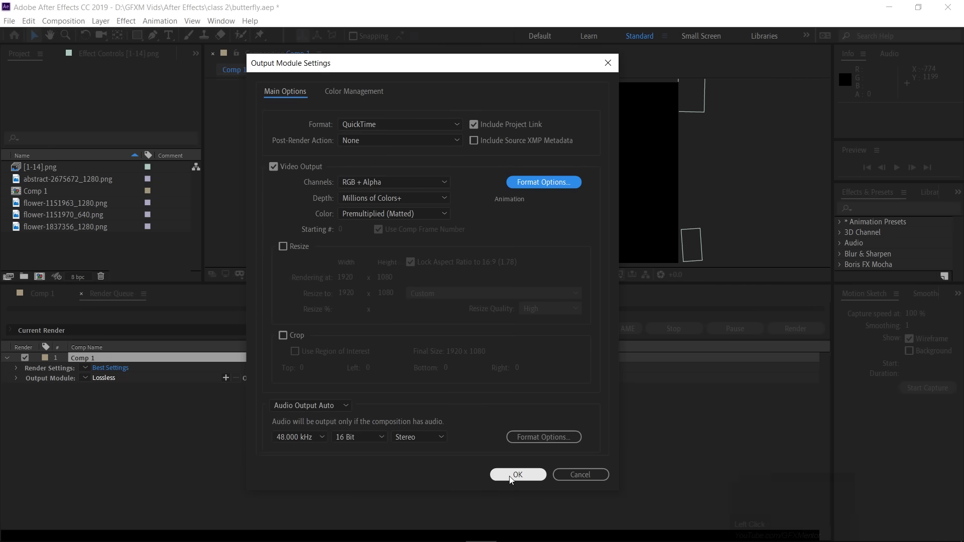
Save the output to the desktop as 'butter transparent.mov'
{"action": "left_click", "coordinate": [510, 483]}
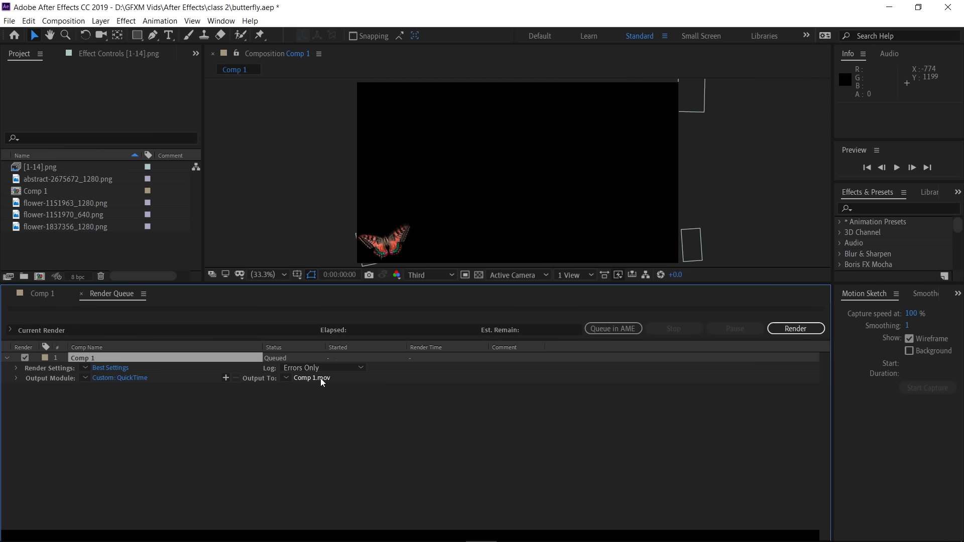
{"action": "left_click", "coordinate": [320, 385]}
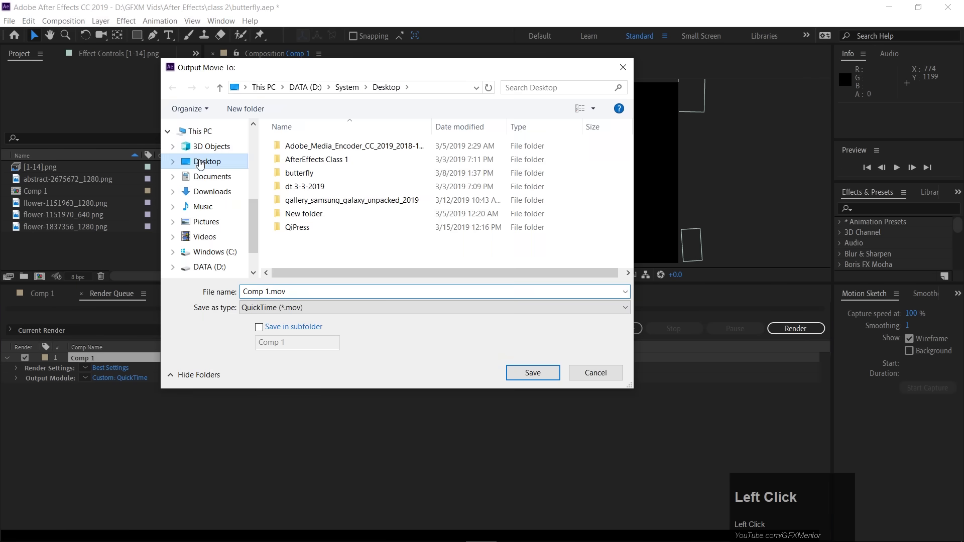
{"action": "type", "text": "b"}
{"action": "key", "text": "space"}
{"action": "type", "text": "tr"}
{"action": "type", "text": "ANSP"}
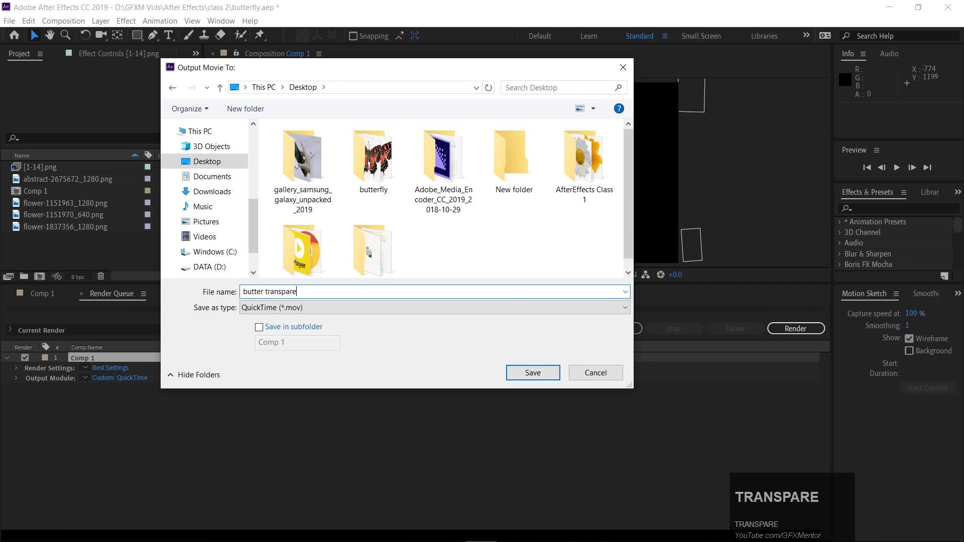
{"action": "left_click", "coordinate": [542, 376]}
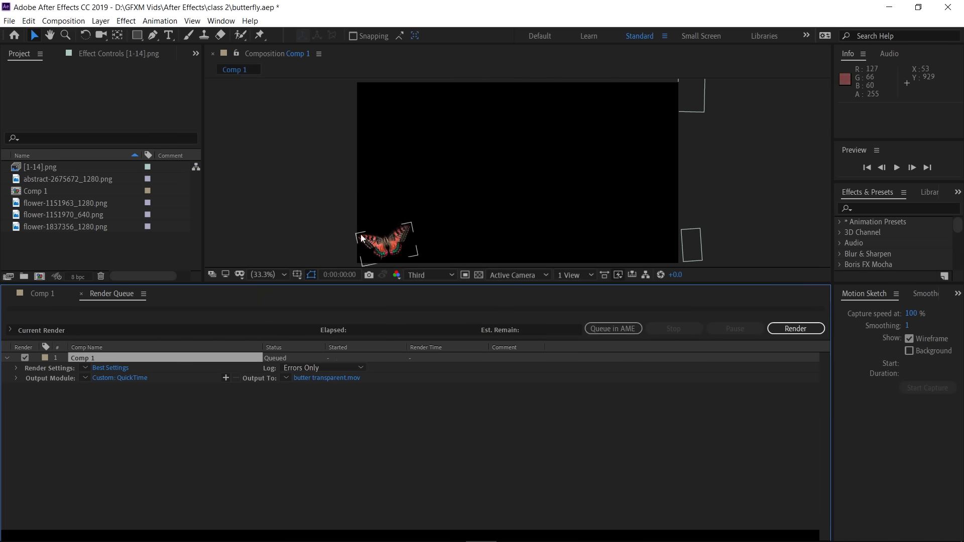
Render Comp 1 from the Render Queue
{"action": "left_click", "coordinate": [794, 332]}
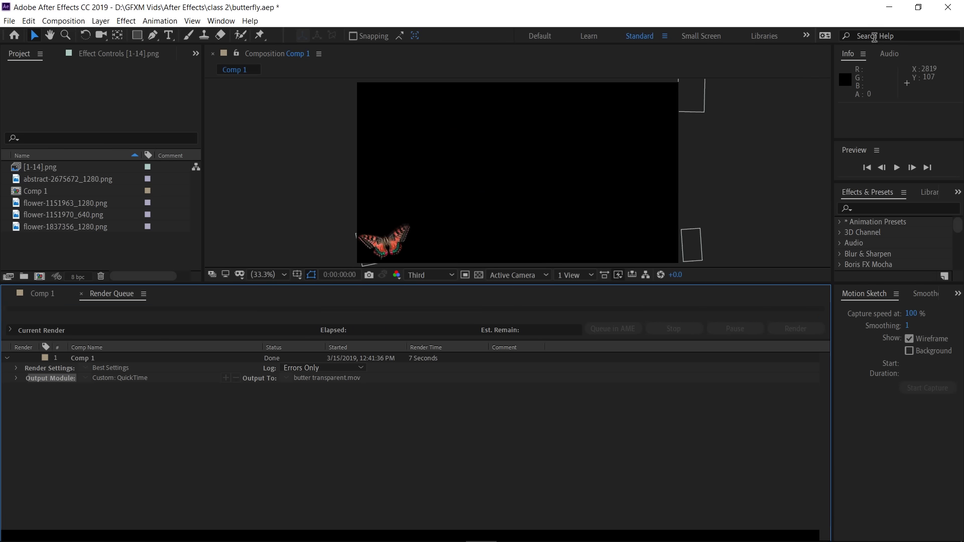
Minimize After Effects and place butter transparent.mov on track V4 in Premiere
{"action": "left_click", "coordinate": [889, 11]}
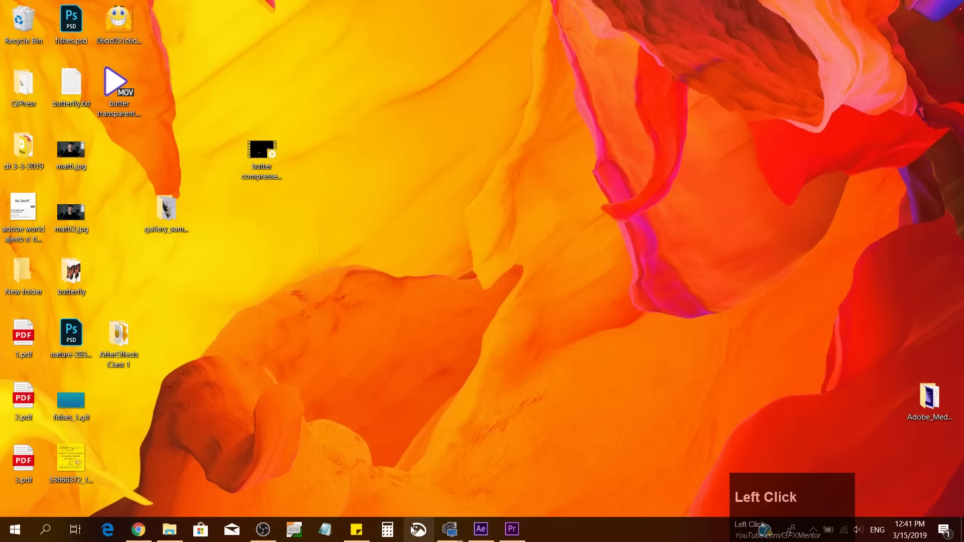
{"action": "left_click_drag", "start_coordinate": [118, 86], "coordinate": [301, 369]}
Play the sequence showing transparent butterflies over the presenter, then pause
{"action": "key", "text": "space"}
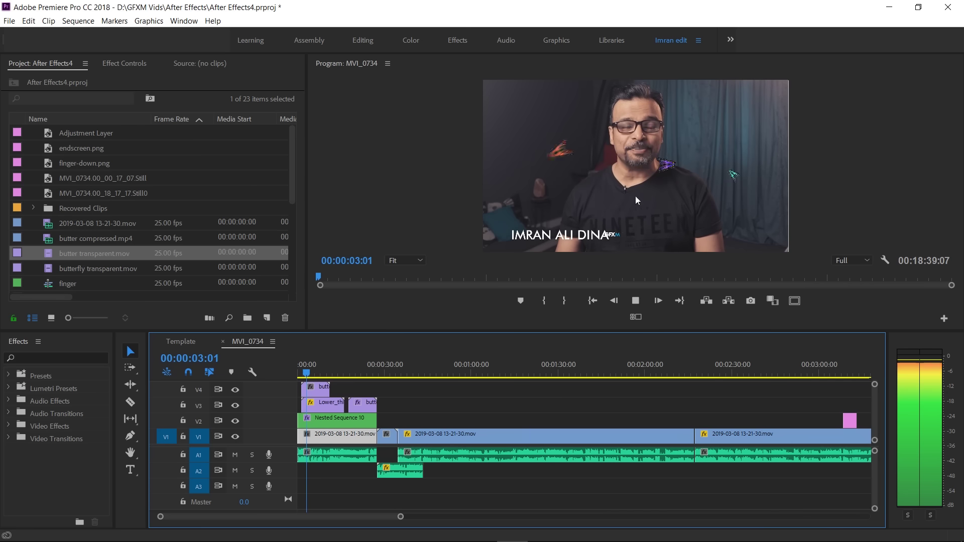
{"action": "key", "text": "space"}
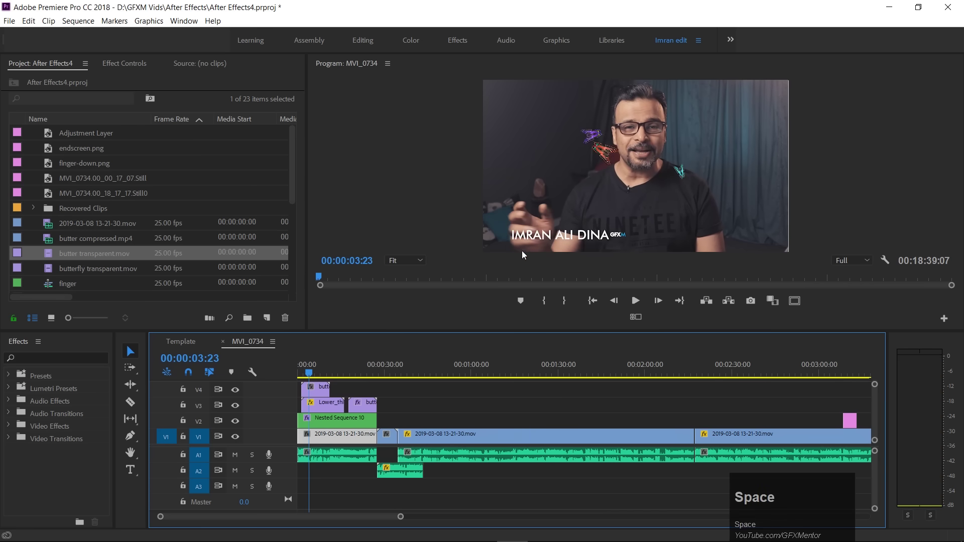
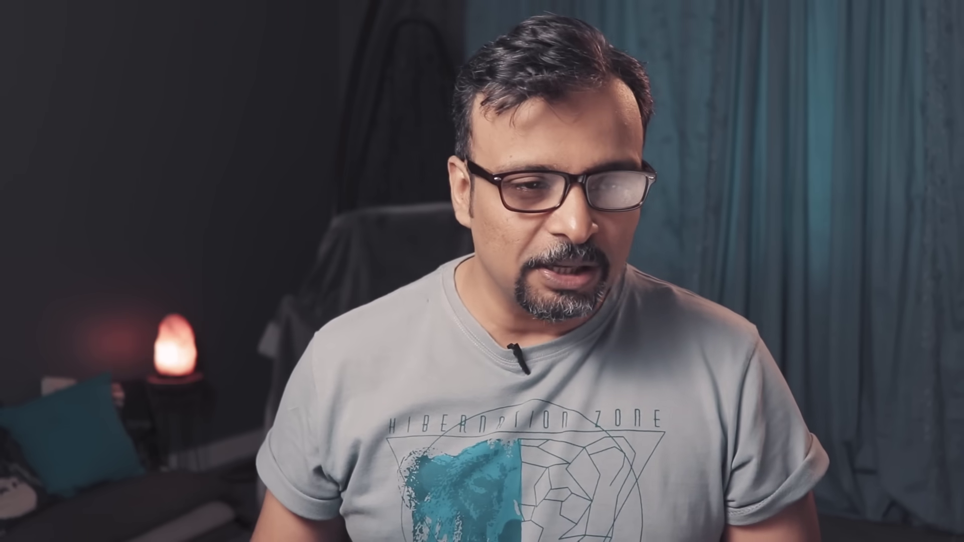
{"action": "key", "text": "super+d"}
{"action": "right_click", "coordinate": [115, 76]}
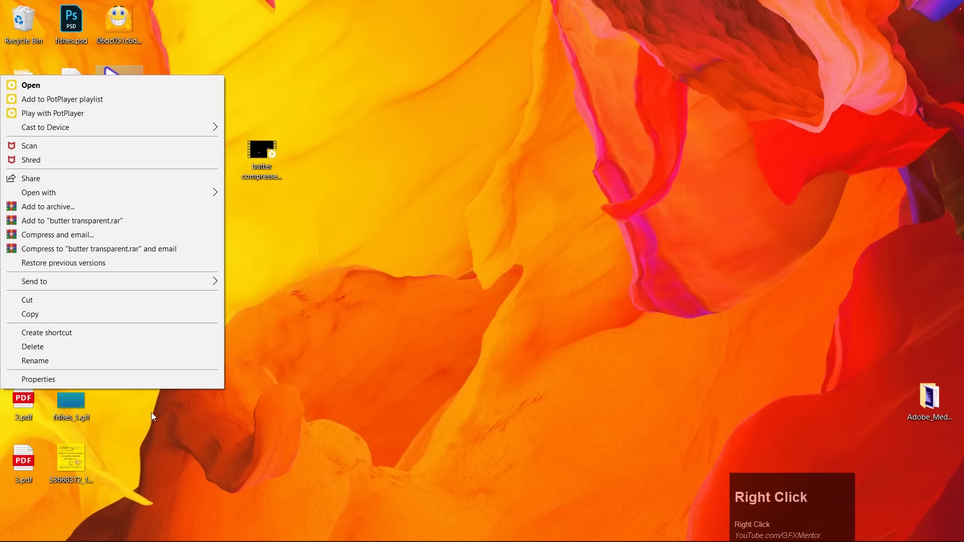
{"action": "left_click", "coordinate": [159, 380]}
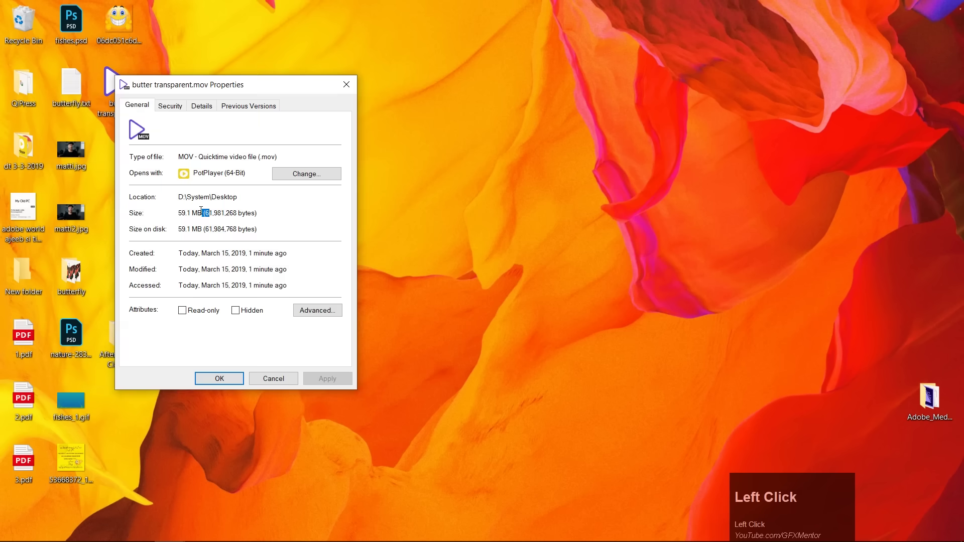
{"action": "left_click_drag", "start_coordinate": [155, 211], "coordinate": [291, 379]}
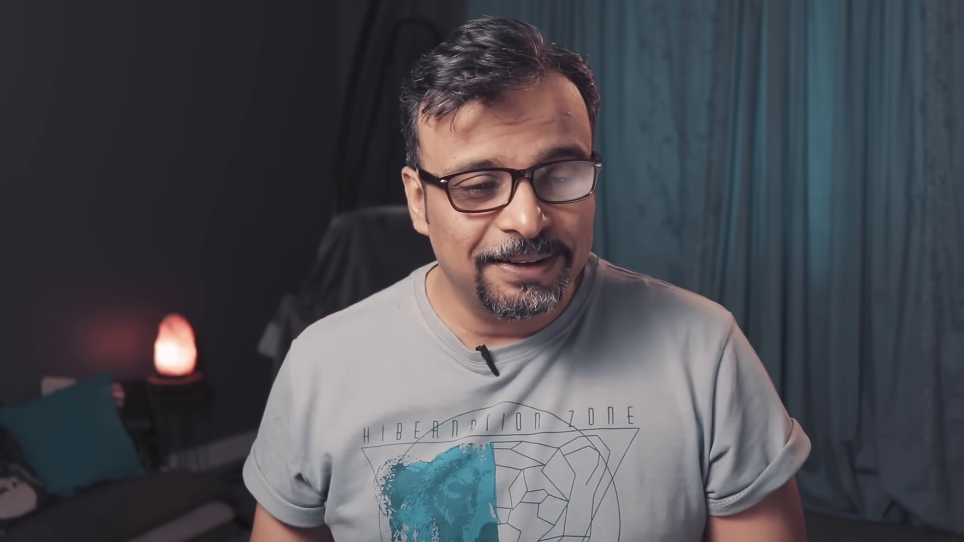
{"action": "left_click_drag", "start_coordinate": [291, 379], "coordinate": [433, 411]}
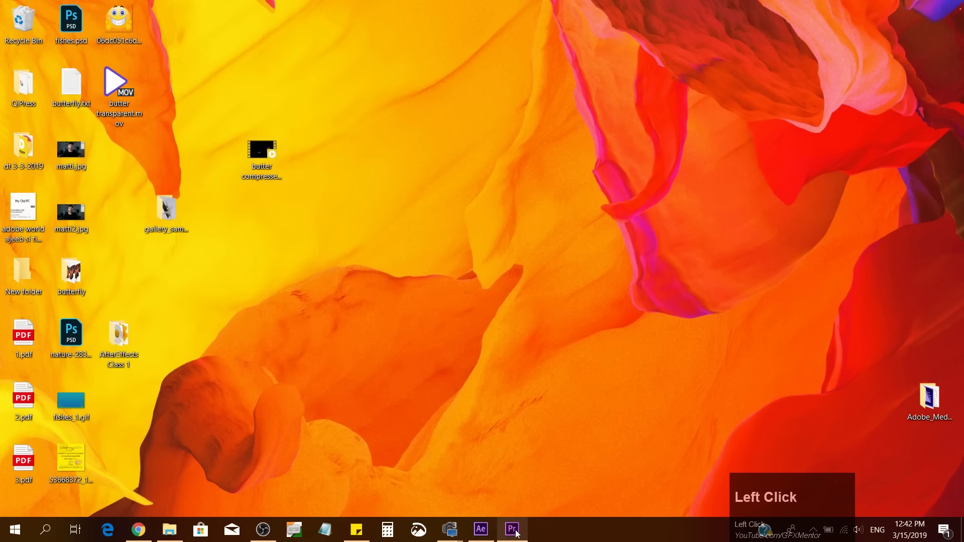
Bring After Effects back and return to the Comp 1 timeline
{"action": "left_click", "coordinate": [481, 531]}
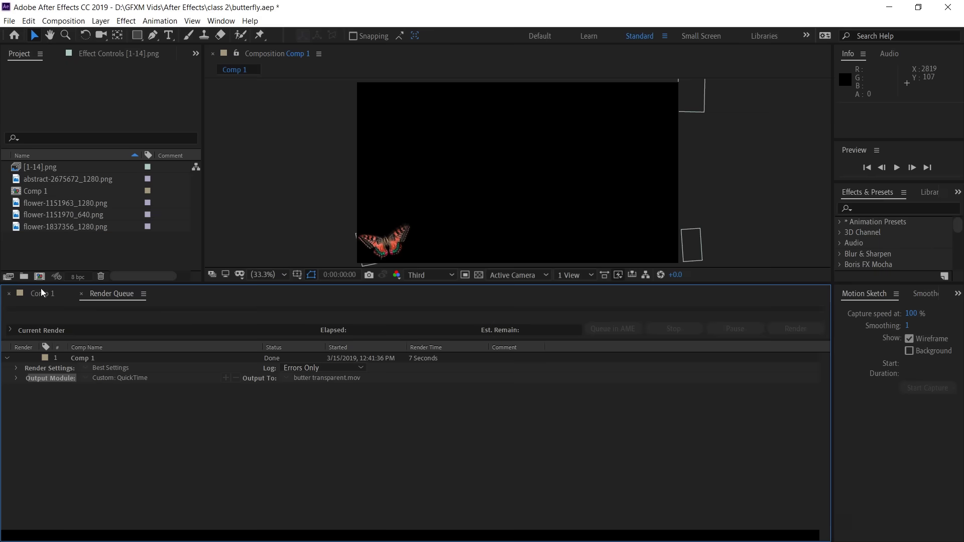
{"action": "left_click", "coordinate": [40, 298]}
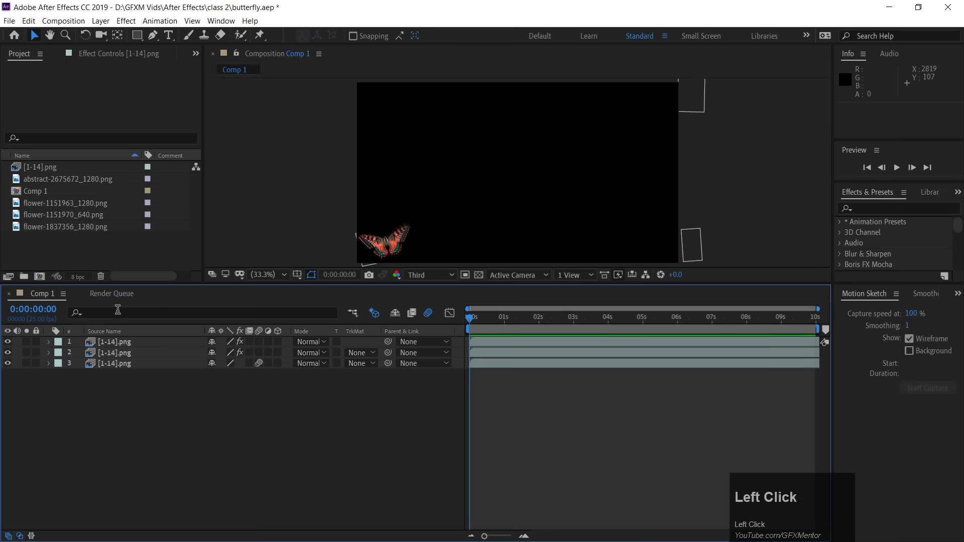
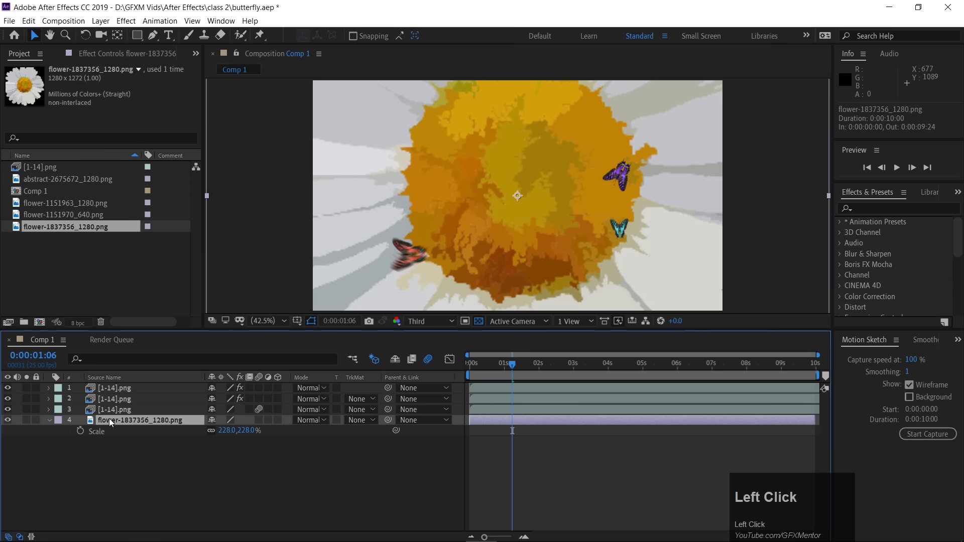
Delete the flower background layer, leaving the three butterflies shown on black in the Comp 1 viewer
{"action": "key", "text": "Delete"}
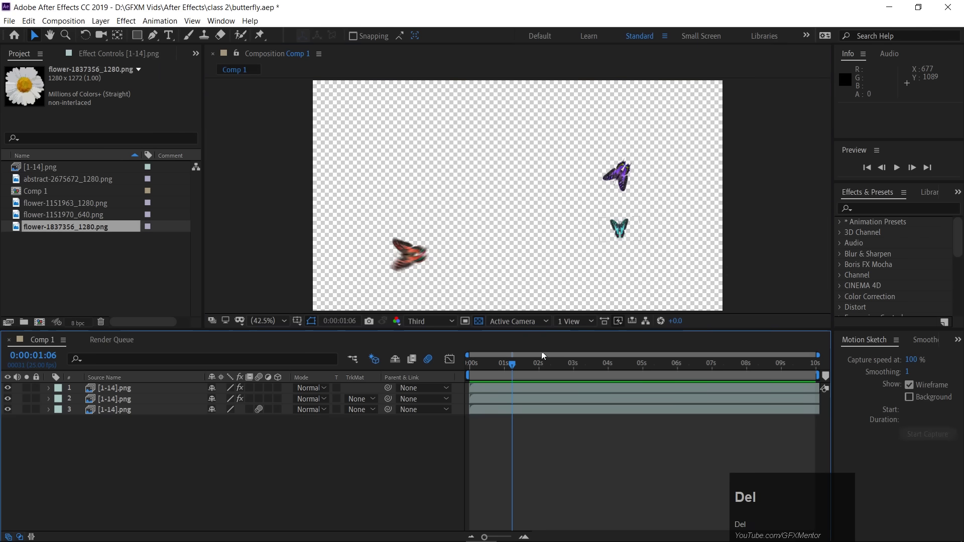
{"action": "left_click", "coordinate": [478, 325]}
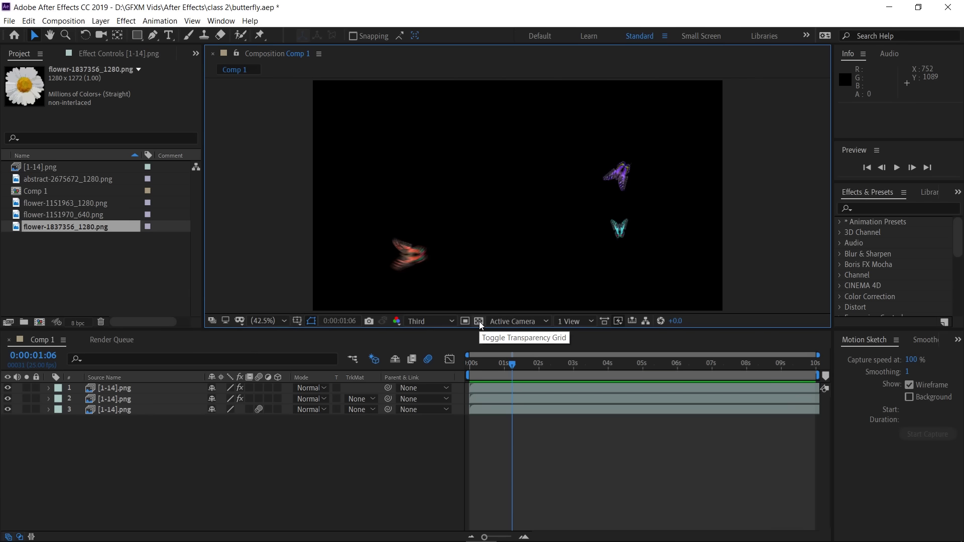
{"action": "left_click", "coordinate": [482, 325]}
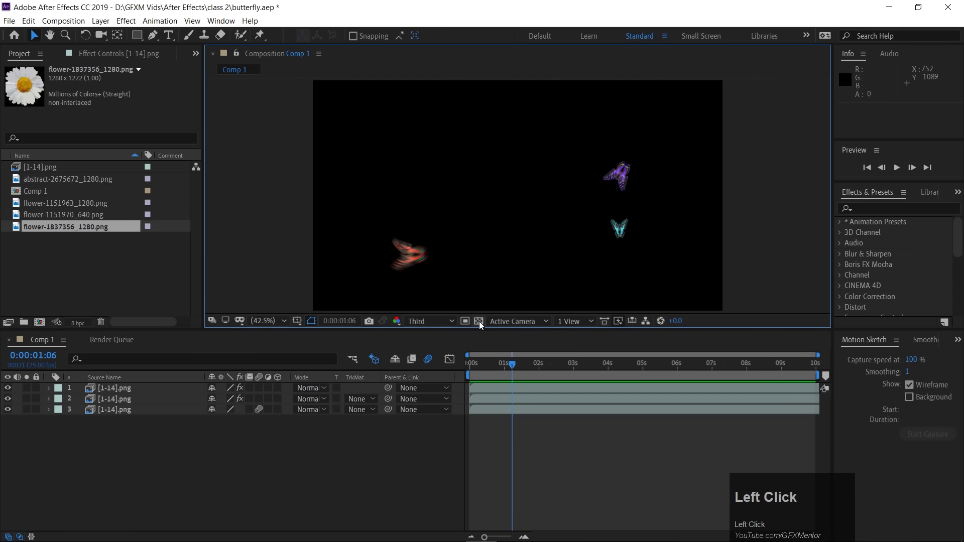